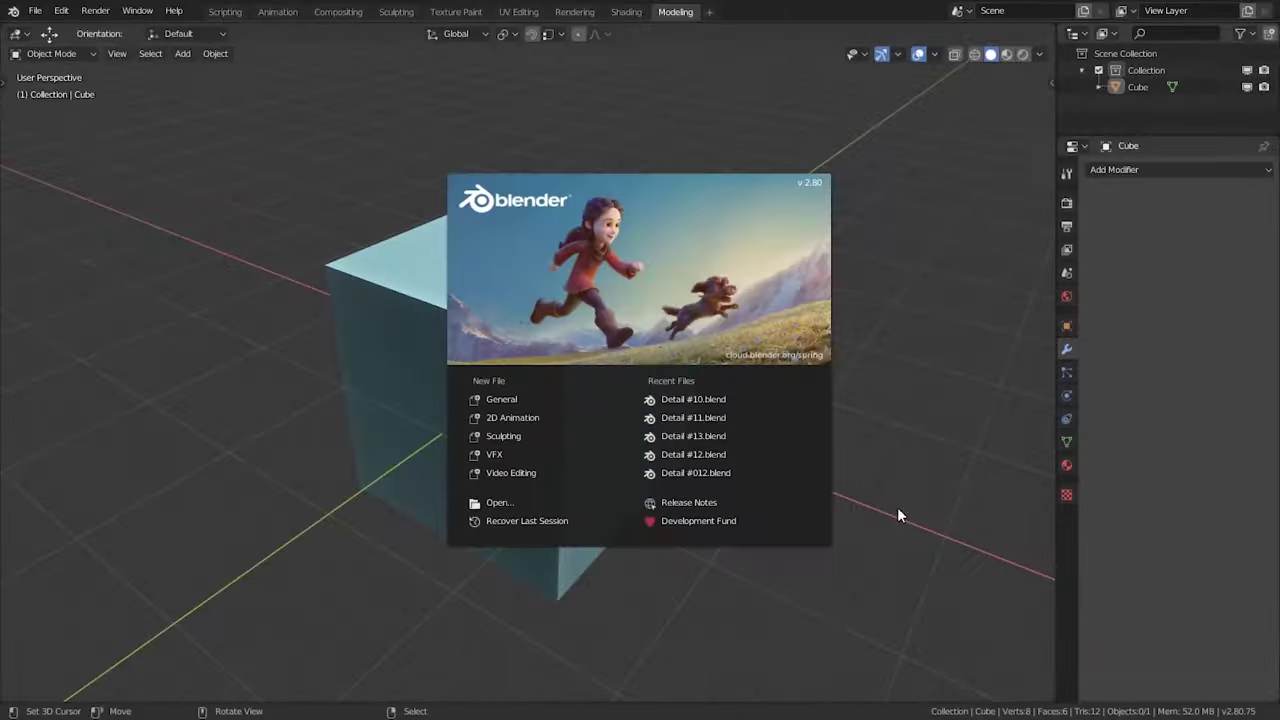
Delete the default cube, add a Path curve rotated 90° upright and enter Edit Mode
right_click(381, 367)
key(x)
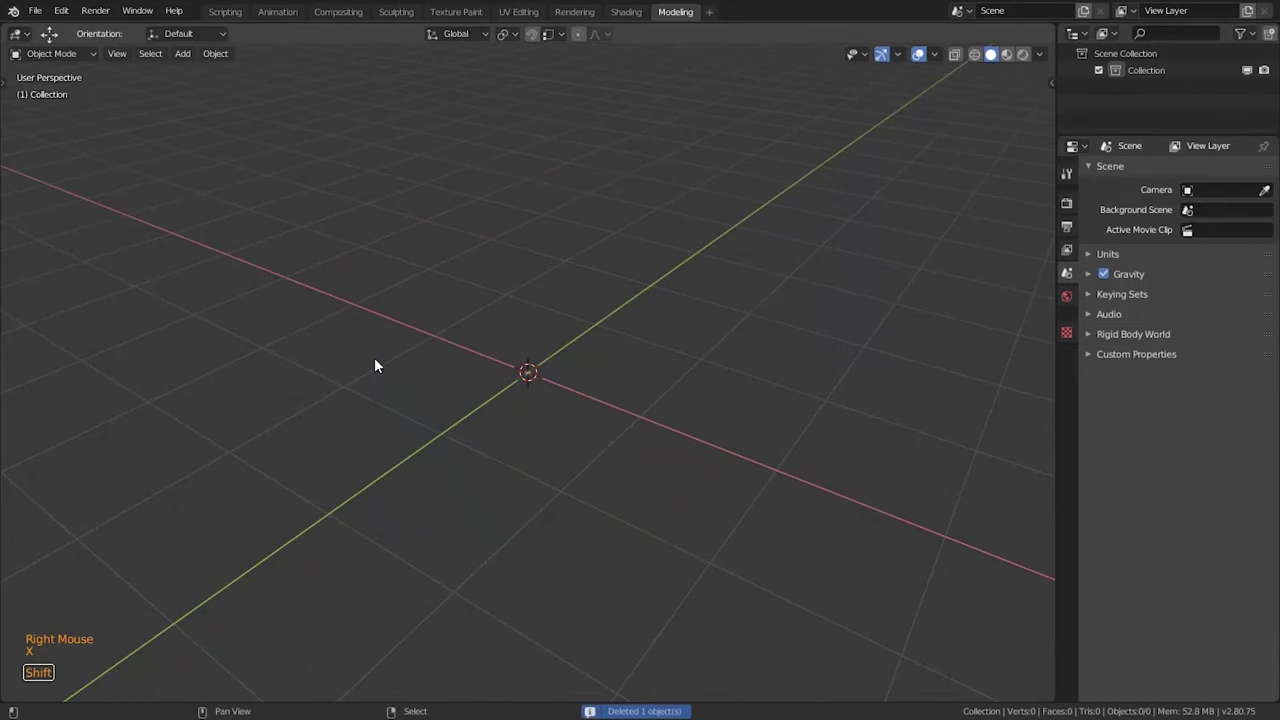
key(shift+a)
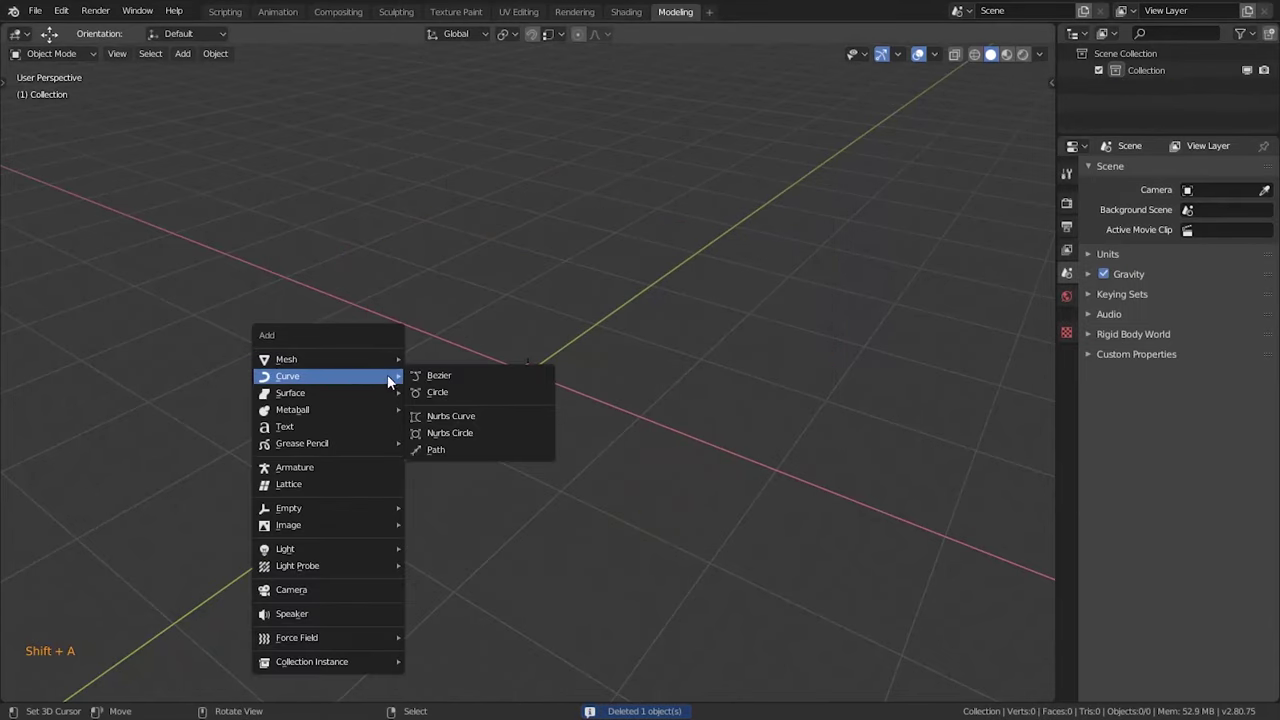
key(r)
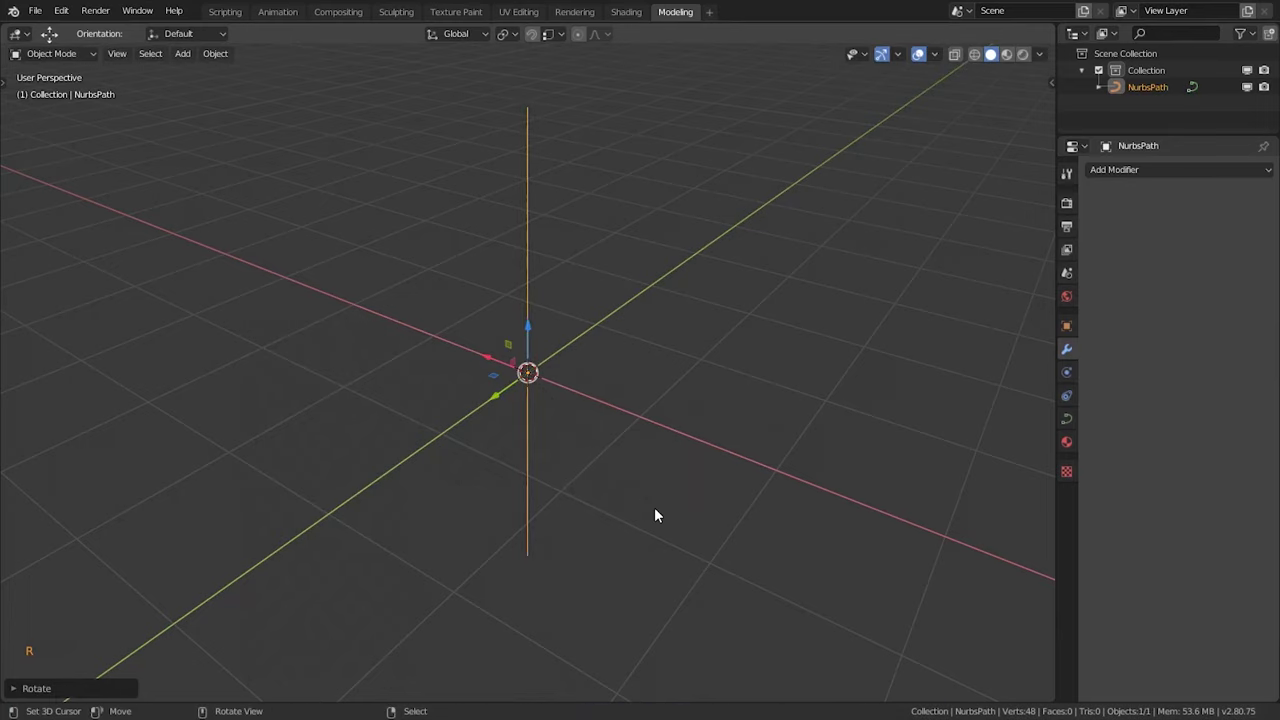
key(KP_3)
From side view, push the path's middle point outward, then subdivide and smooth all points
key(Tab)
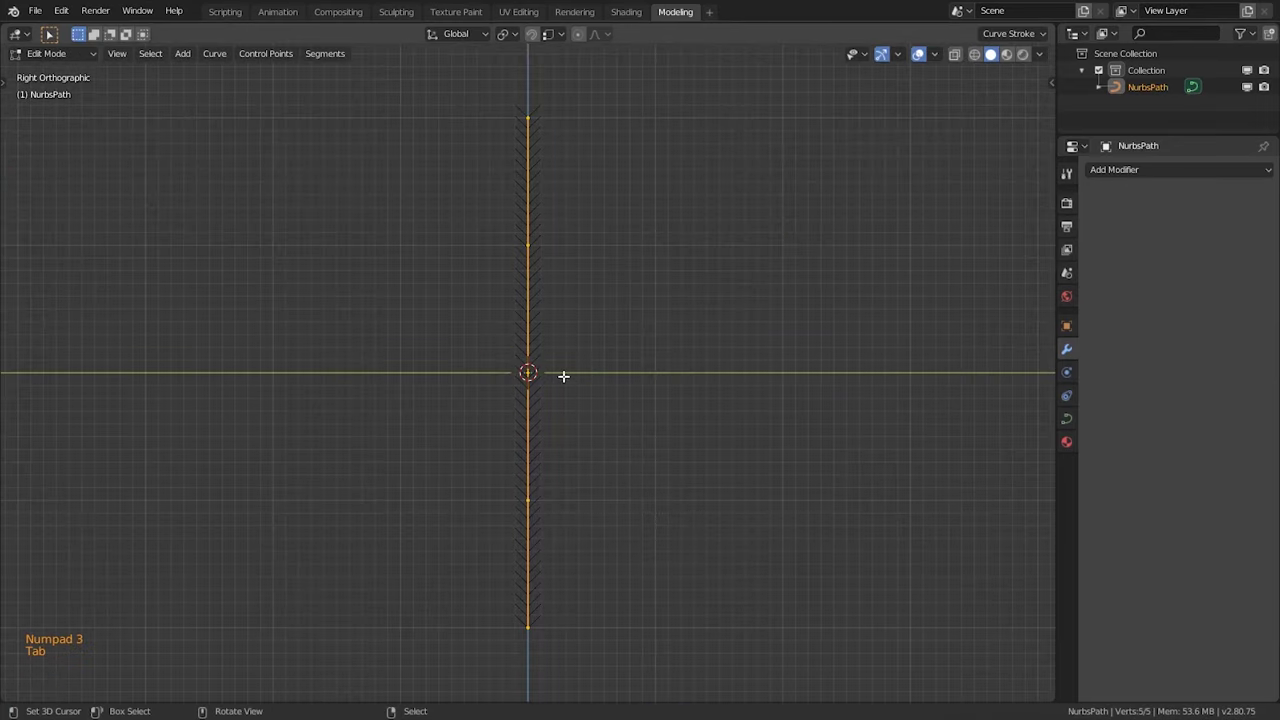
right_click(540, 366)
key(t)
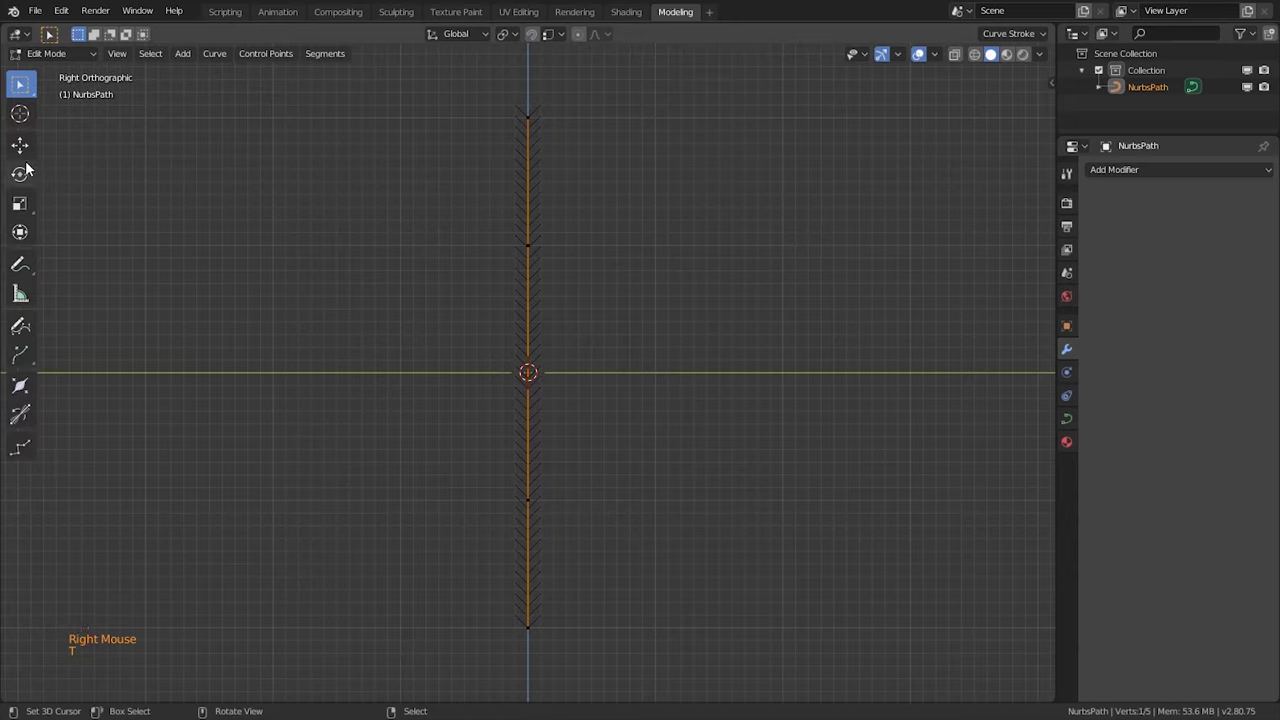
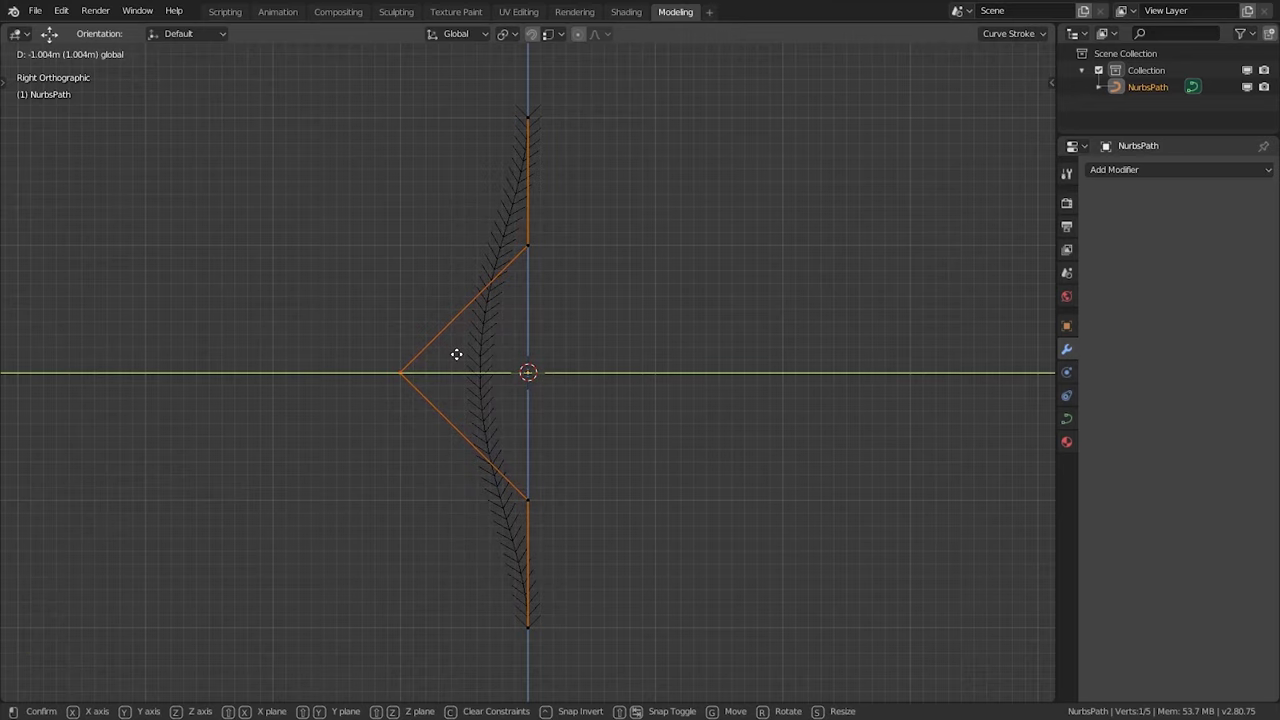
key(a)
key(a)
key(w)
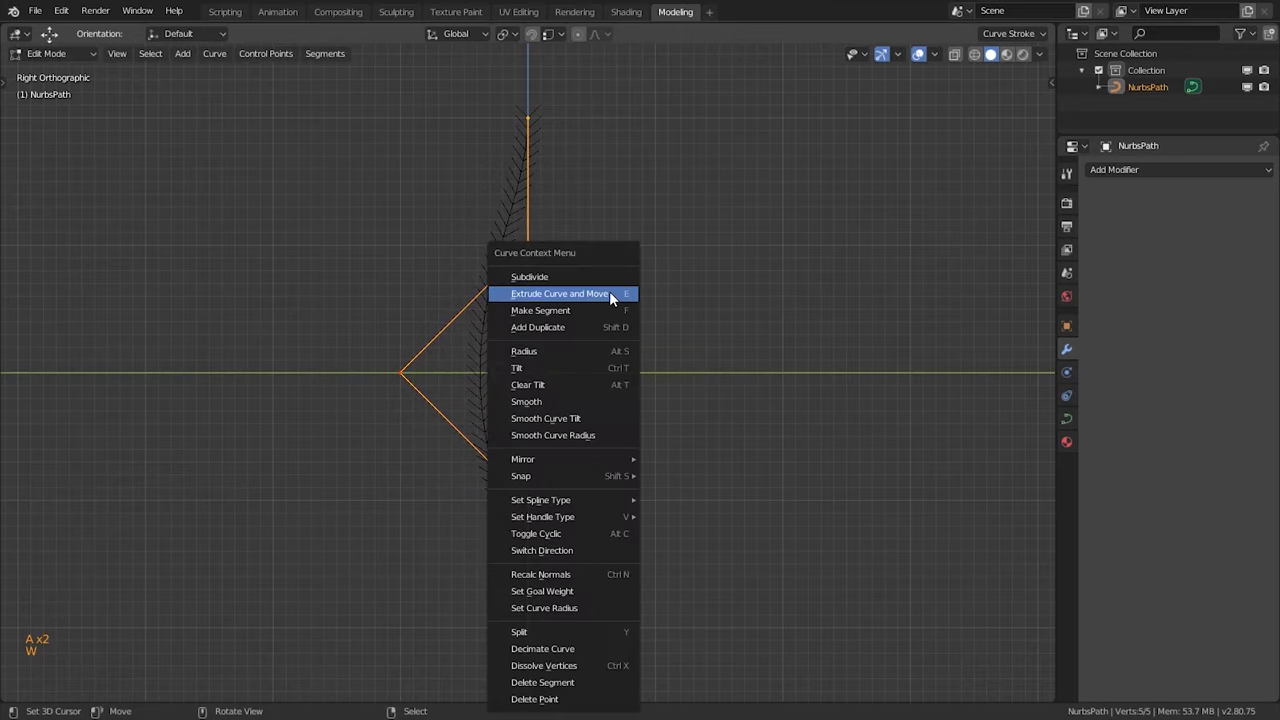
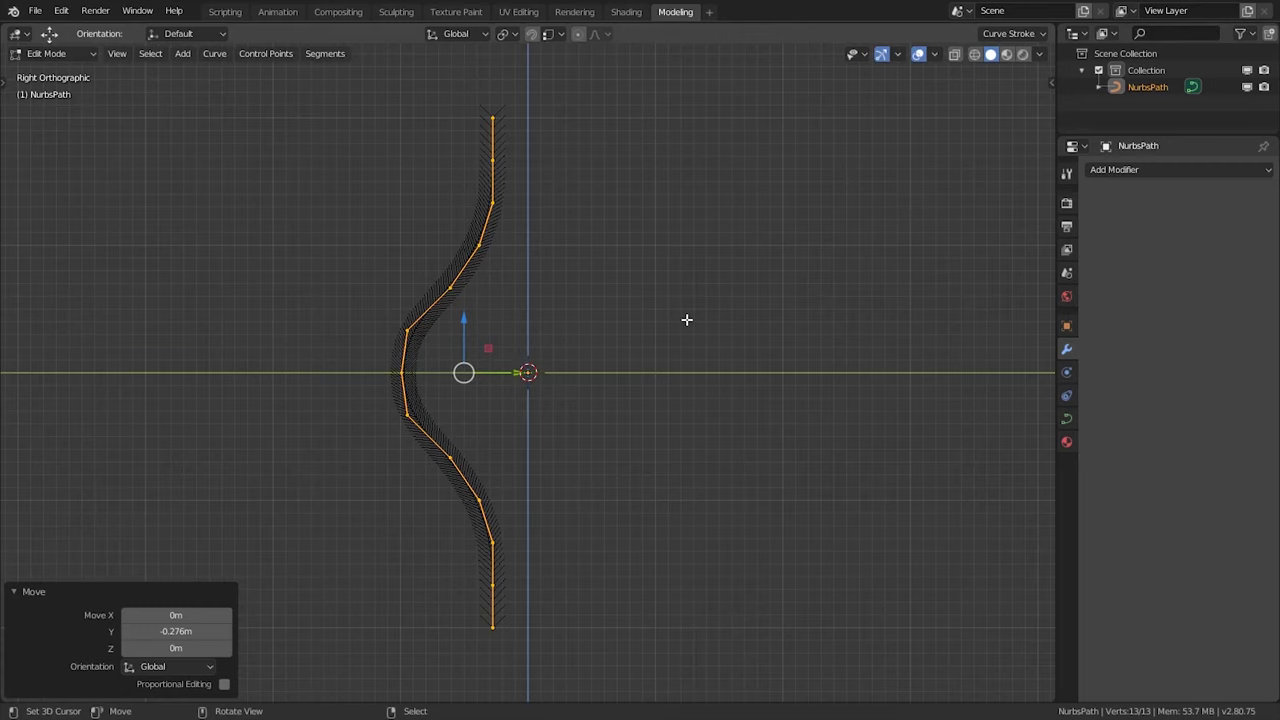
Duplicate the bulging curve in place and begin rotating the copy around the axis from top view
key(a)
key(KP_7)
key(a)
key(shift+d)
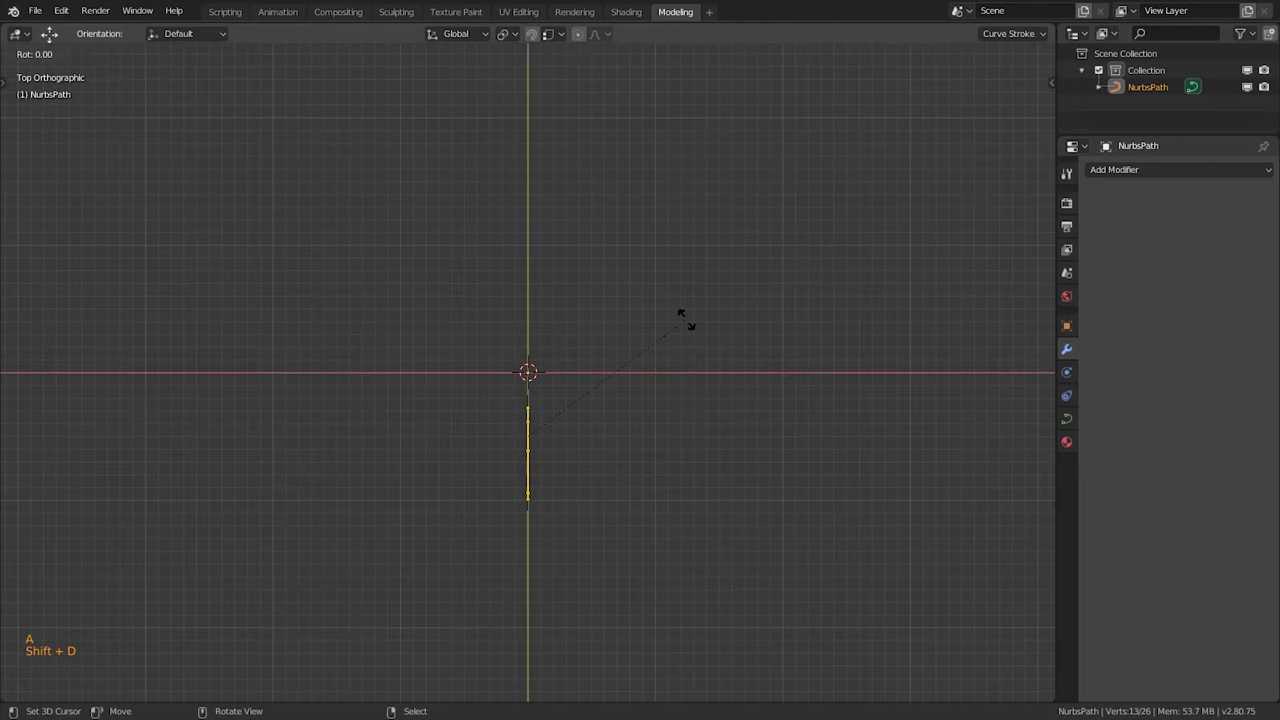
Rotate the copy 90° around Z and duplicate twice more for four quarter-turn curves
click(508, 47)
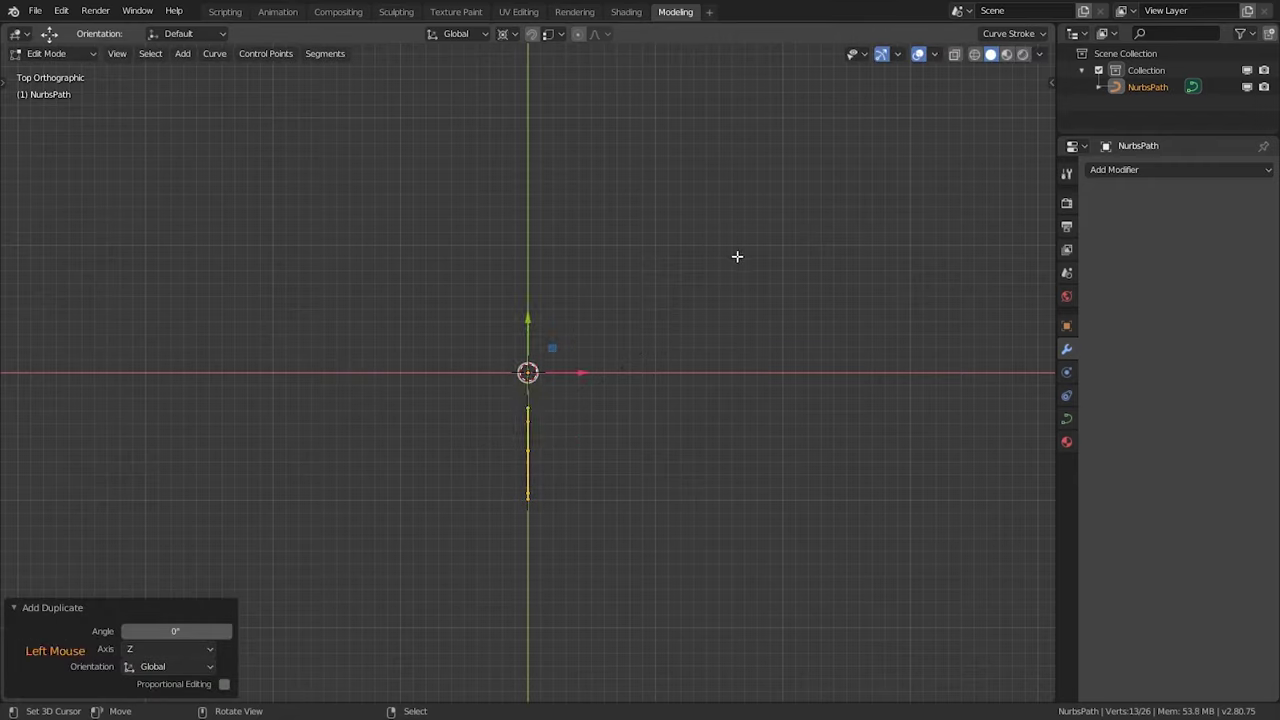
key(r)
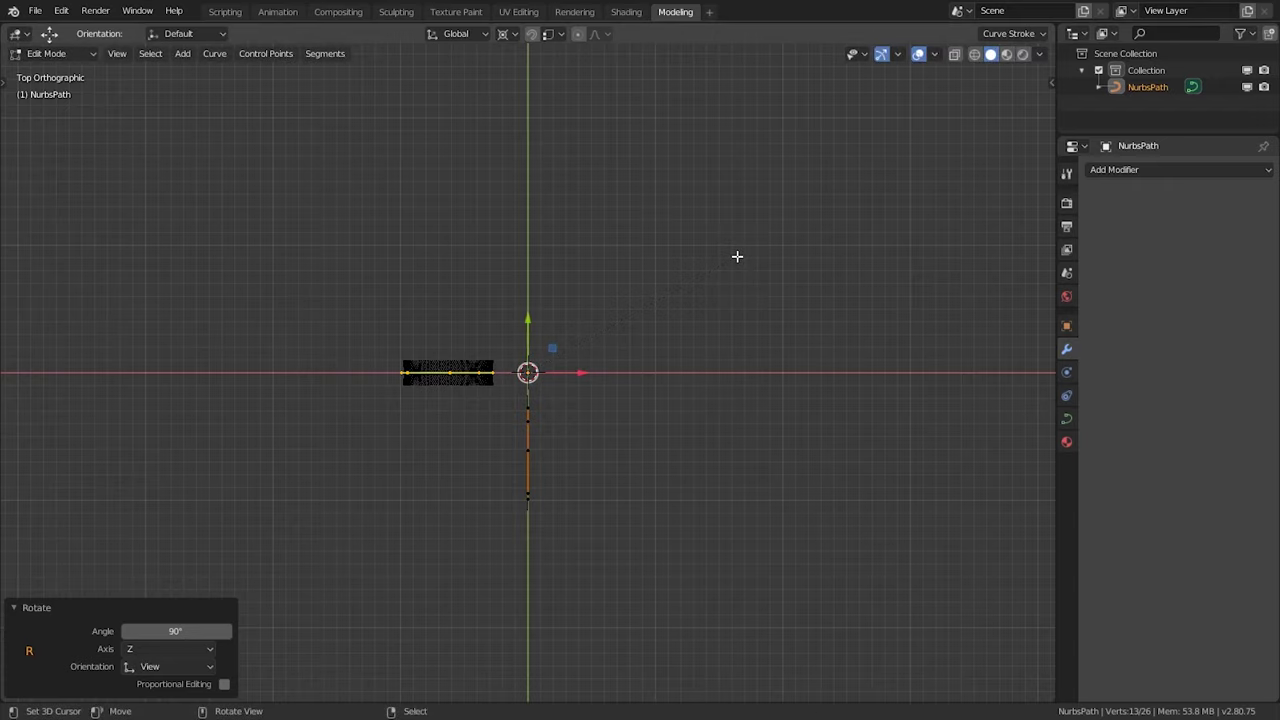
key(shift+d)
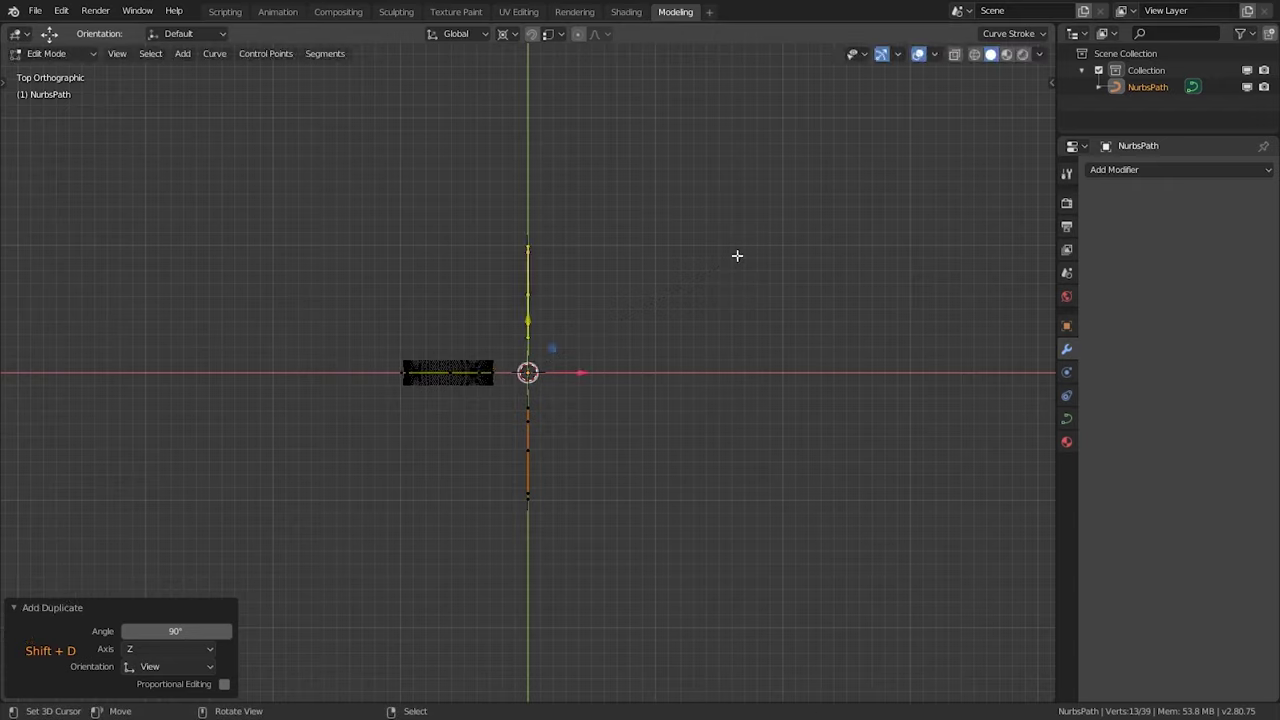
key(shift+d)
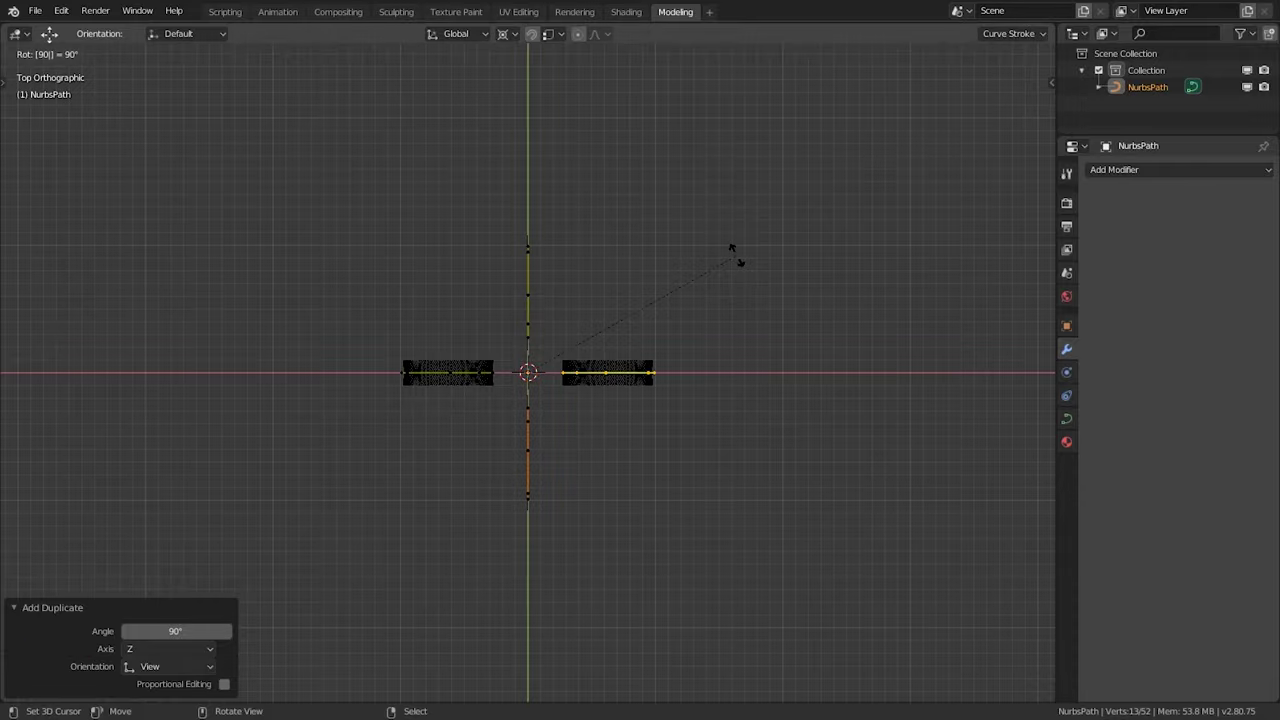
Deselect the points, orbit to check the four-curve arrangement and leave Edit Mode
middle_click(691, 409)
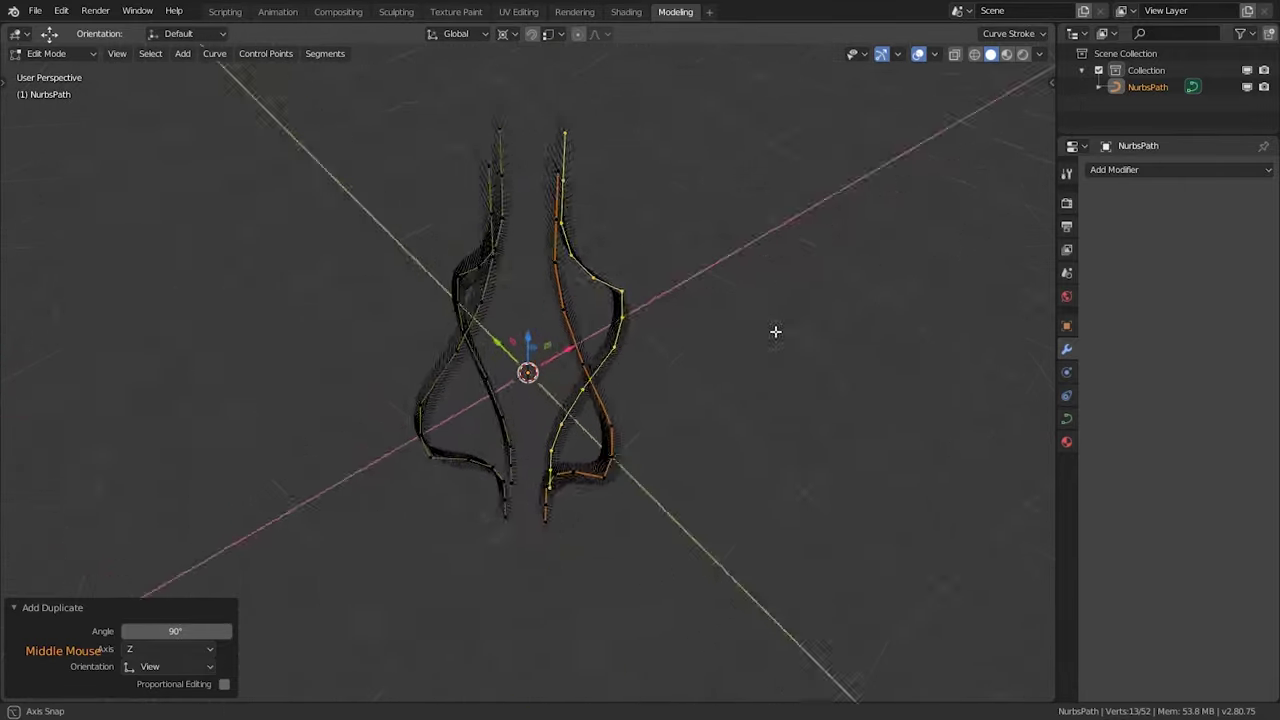
key(a)
middle_click(787, 369)
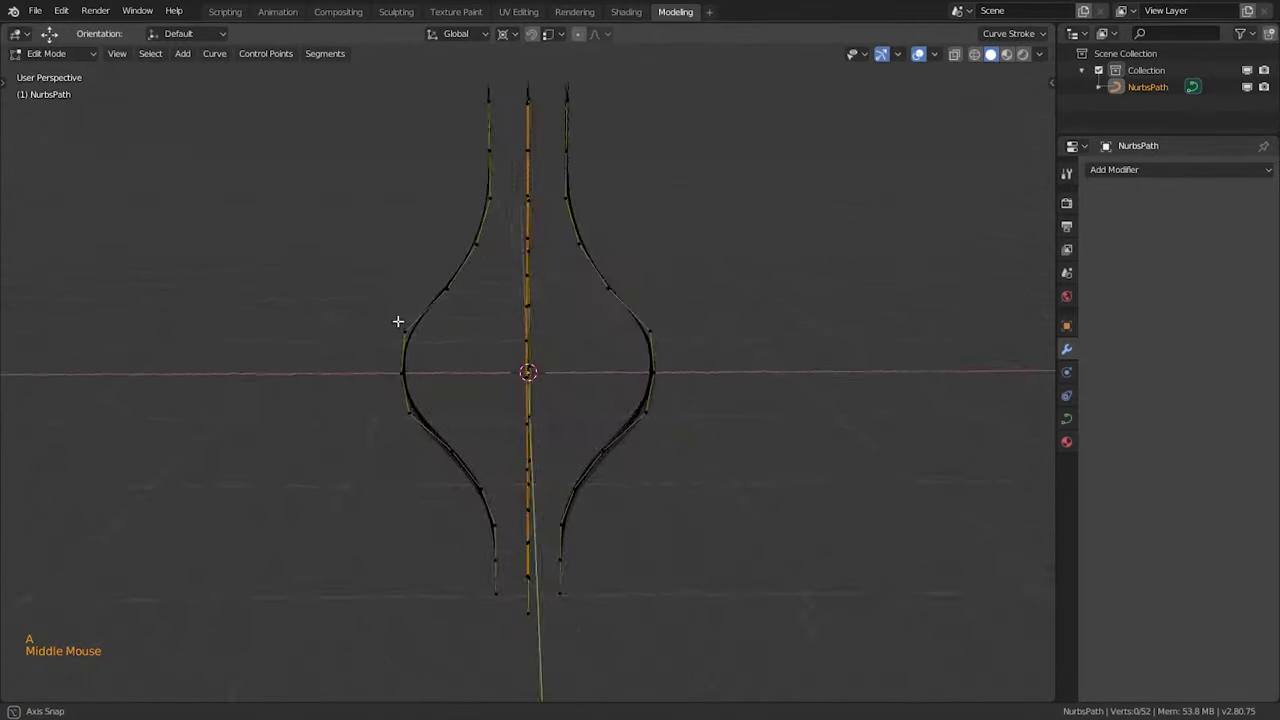
key(Tab)
middle_click(585, 404)
Add a small Circle mesh at the origin, scale it down, apply its transforms and convert it to a curve
key(shift+a)
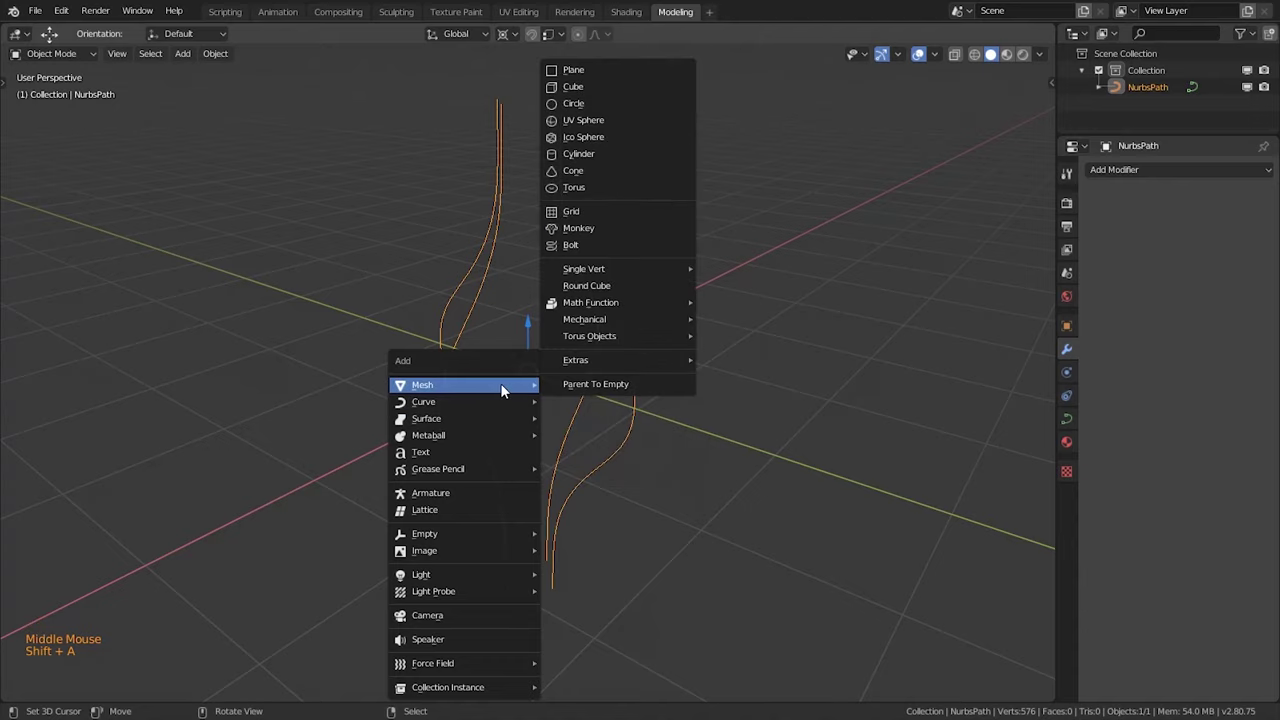
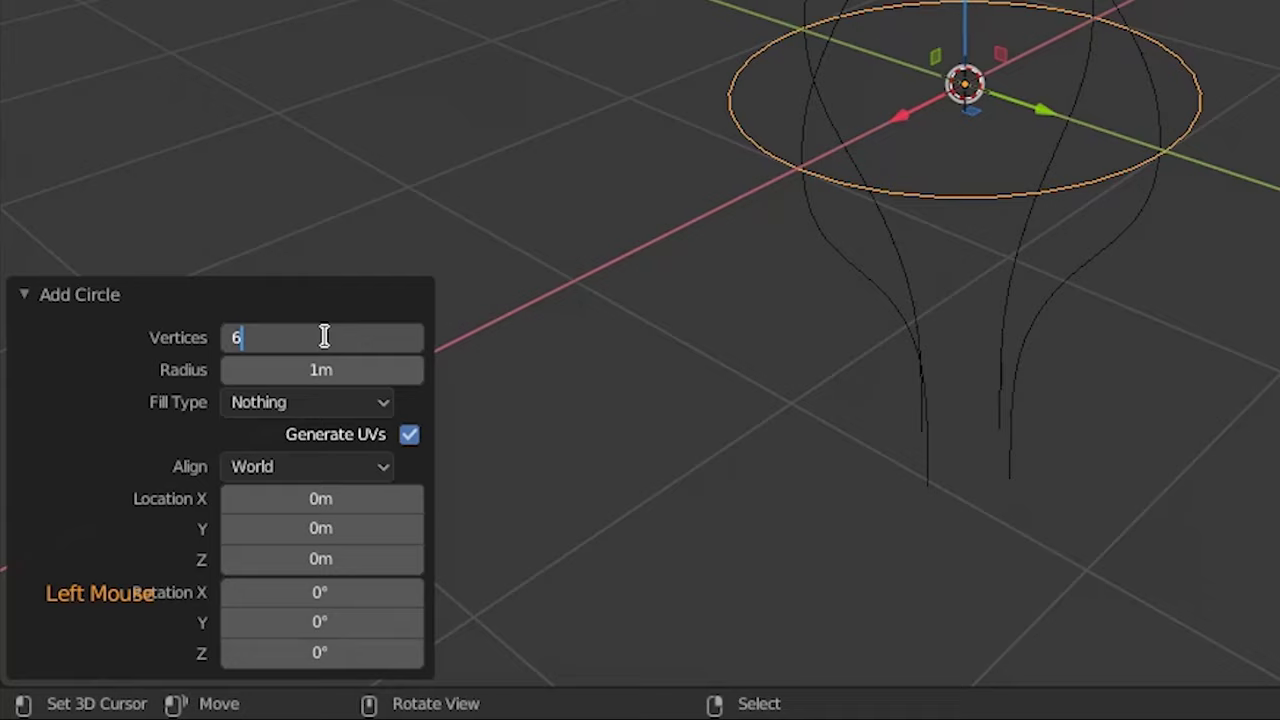
key(s)
key(ctrl+a)
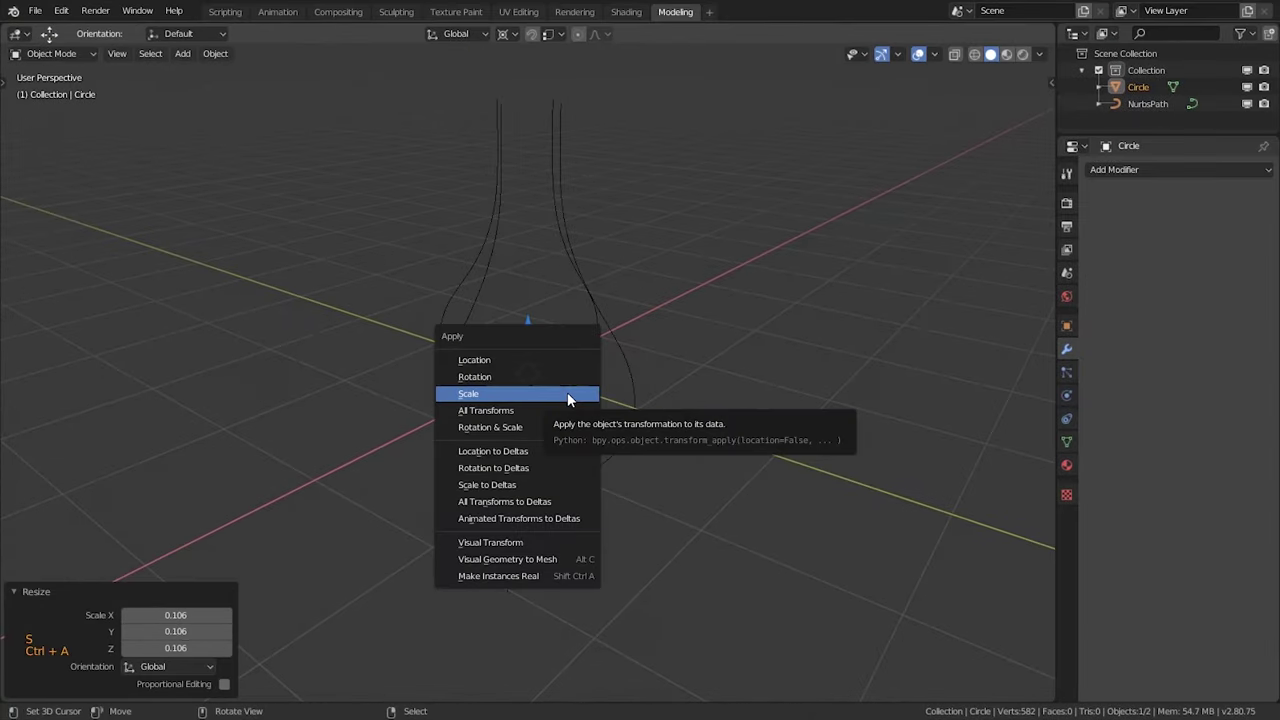
key(alt+c)
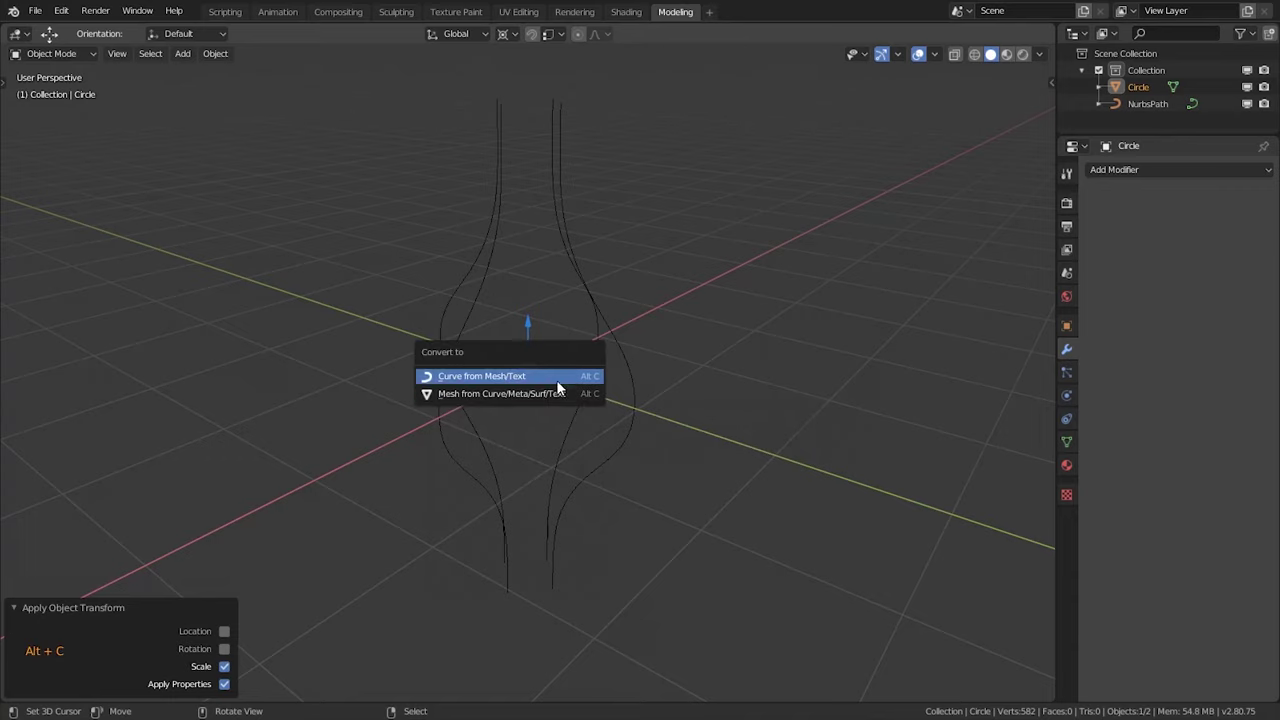
Set the NurbsPath's bevel object to Circle so the strands become tubes, then re-enter Edit Mode in side view
right_click(607, 319)
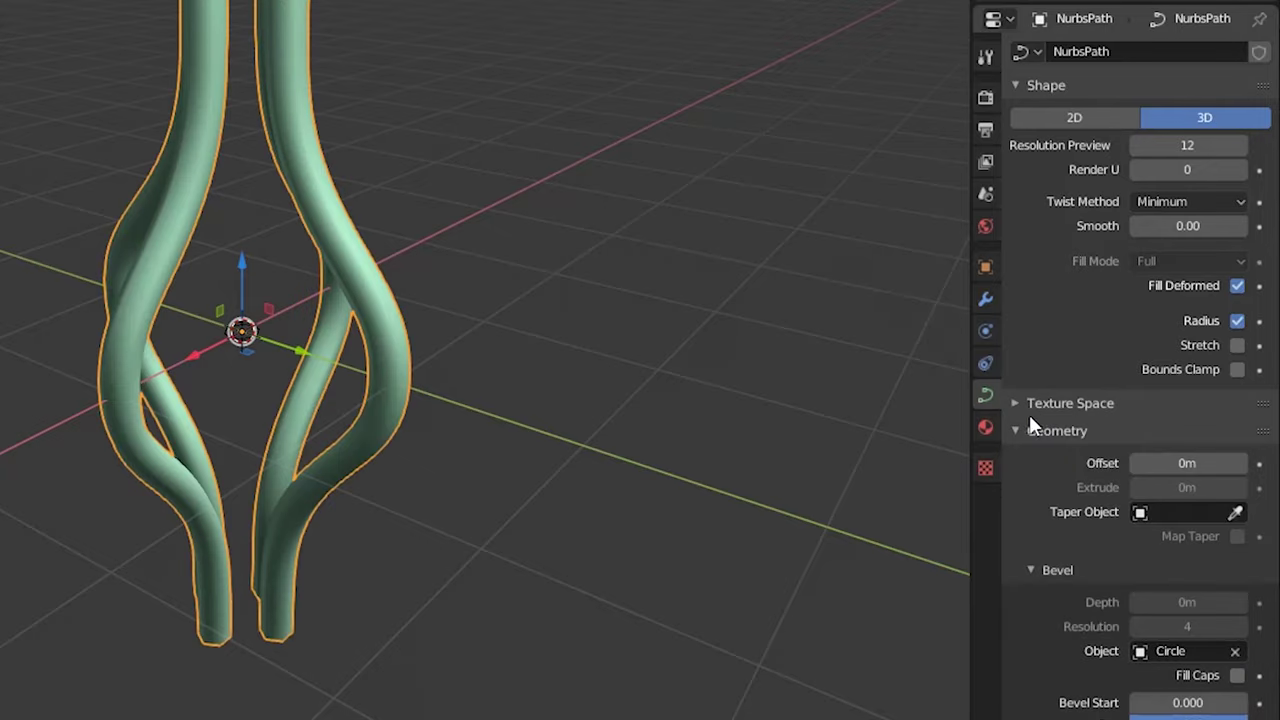
click(743, 442)
middle_click(719, 443)
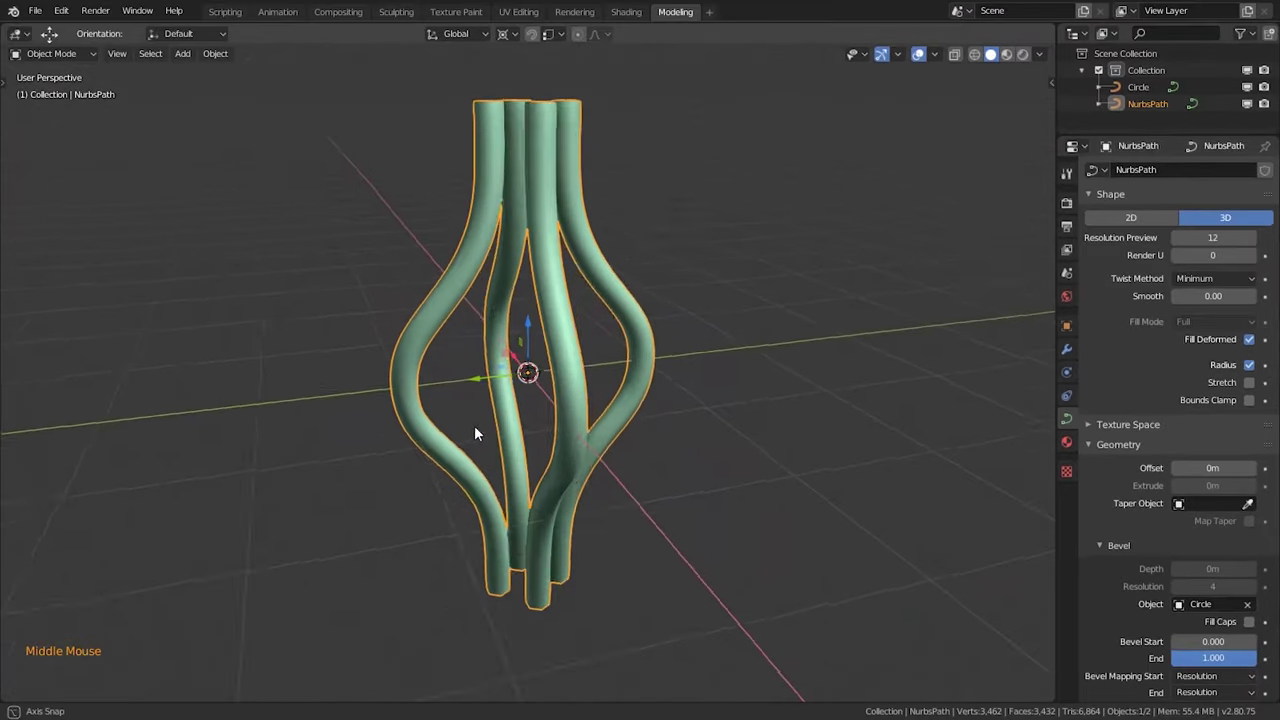
key(KP_3)
scroll(down, 3)
key(z)
key(Tab)
Box-select the top points and, with proportional editing on, rotate around Z to twist the strands into a spiral
key(a)
key(a)
key(z)
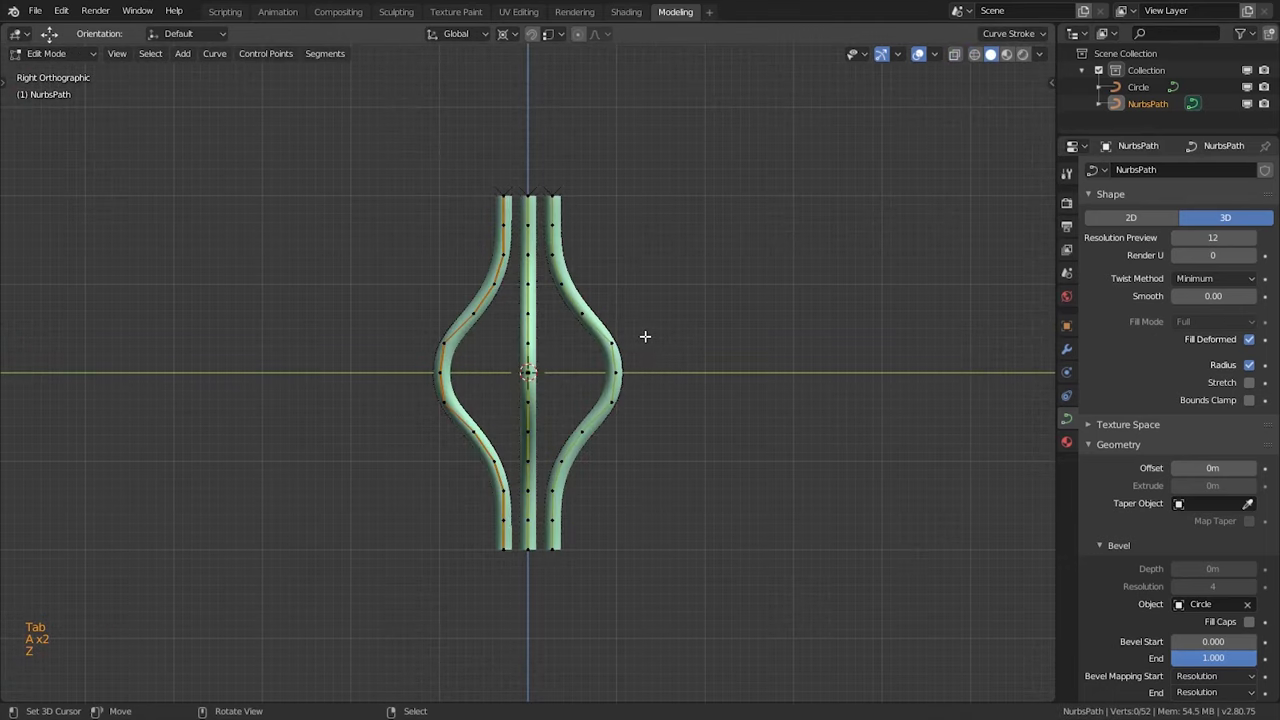
key(b)
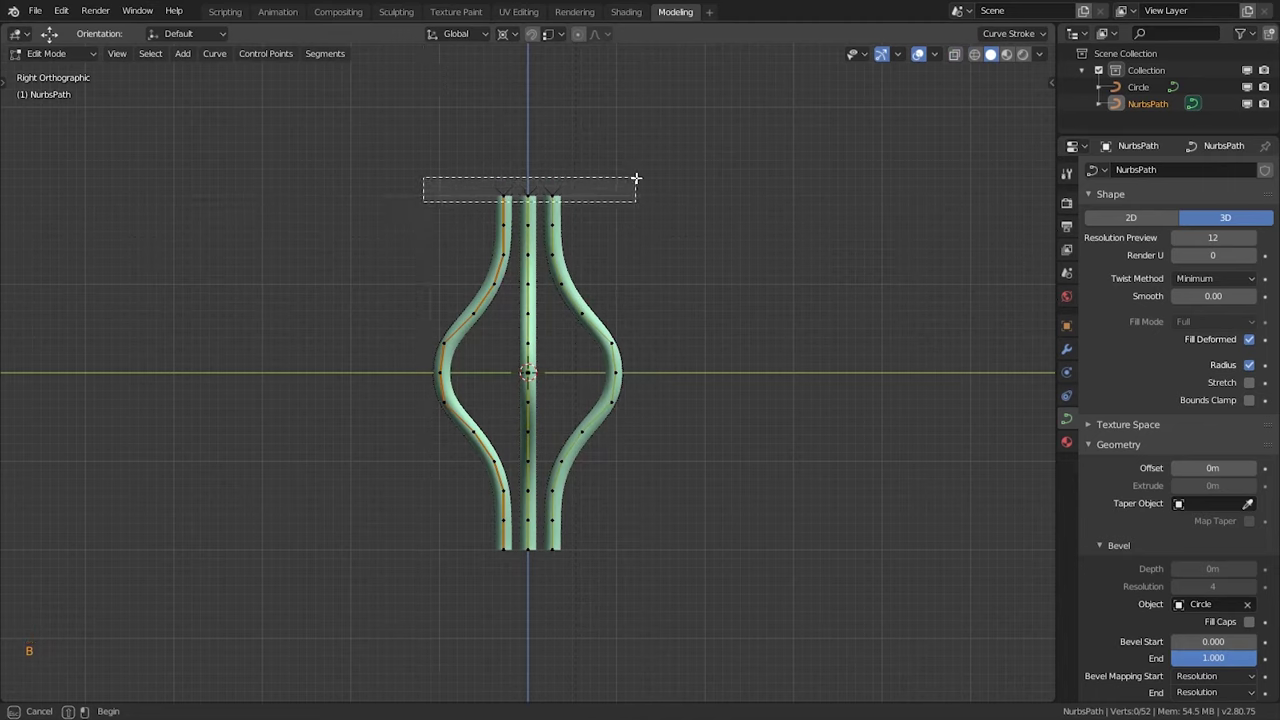
key(z)
key(b)
key(z)
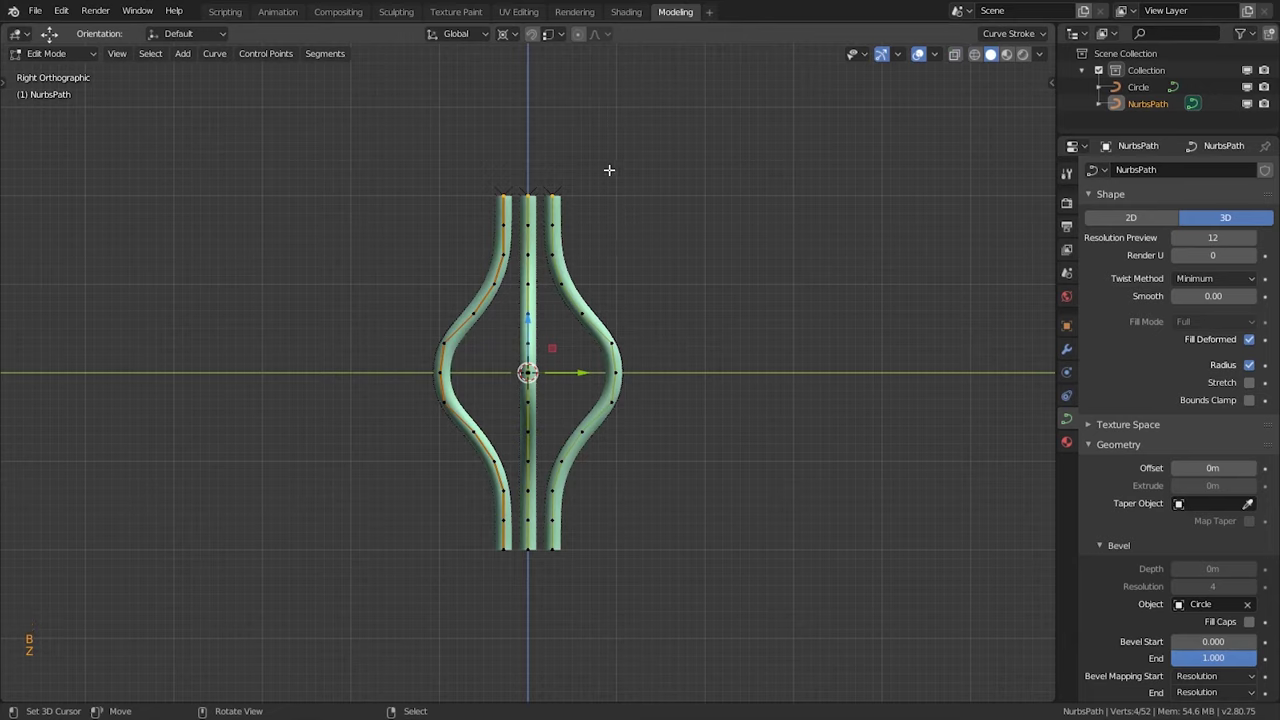
click(586, 42)
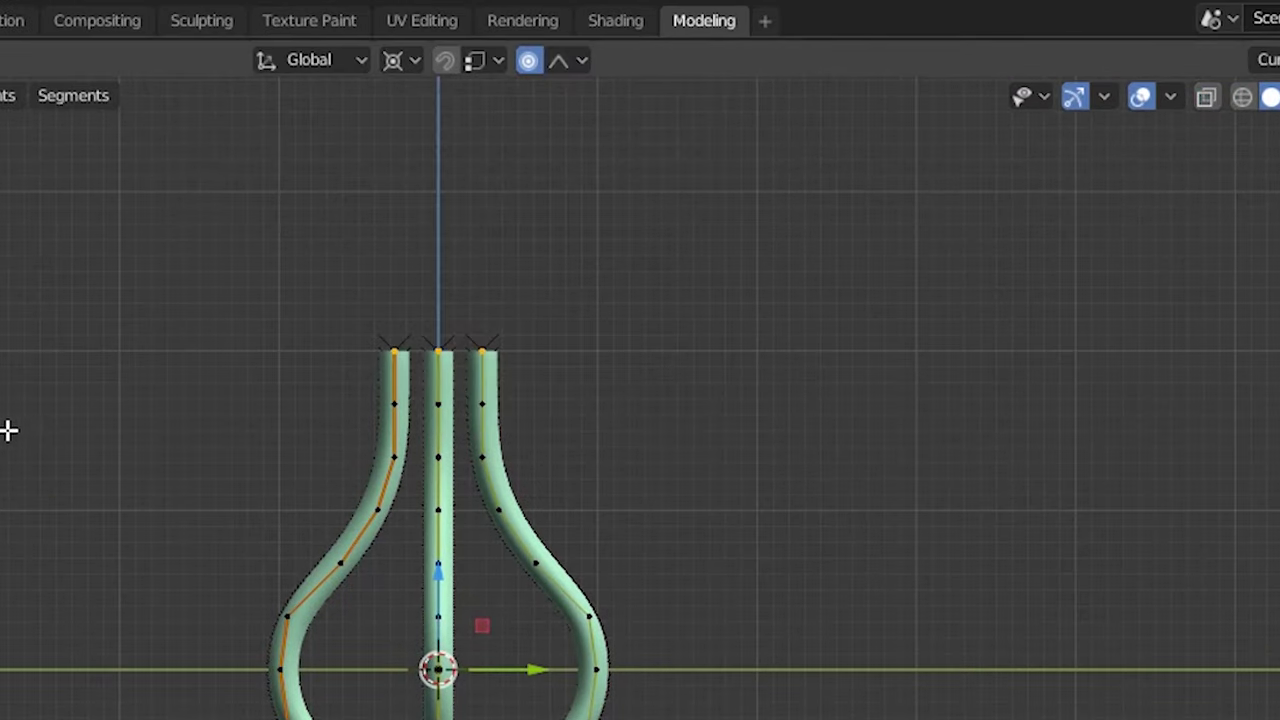
key(r)
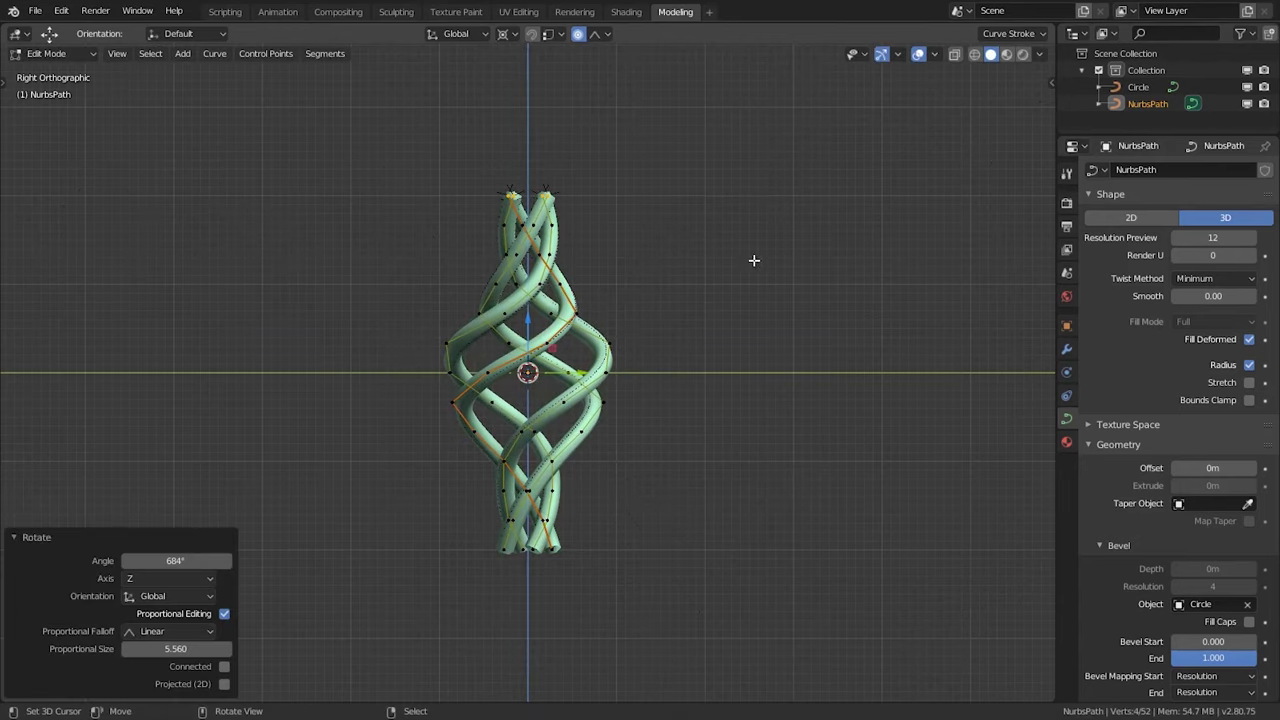
Extrude the strand end points and scale them along Z to form straight end sections
key(b)
key(e)
click(588, 42)
key(s)
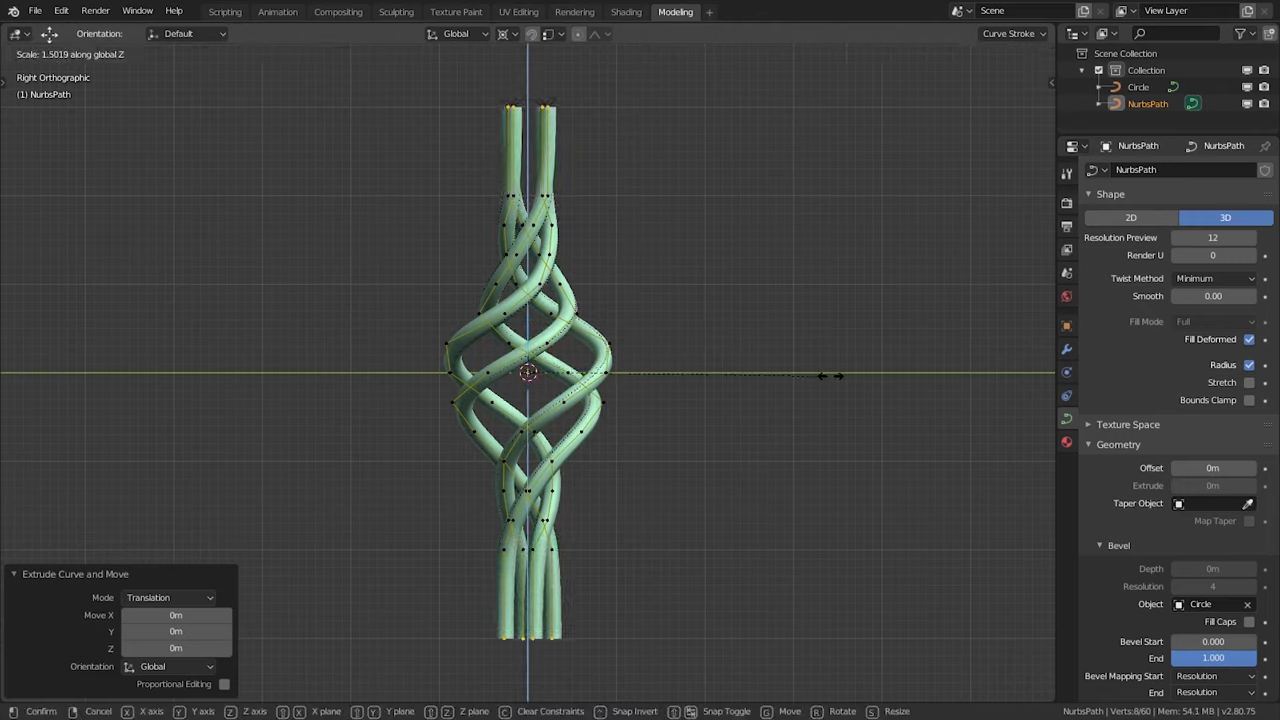
Confirm the taller Z scale, select the end points and scale them with Shift+Z inward toward the centre
key(a)
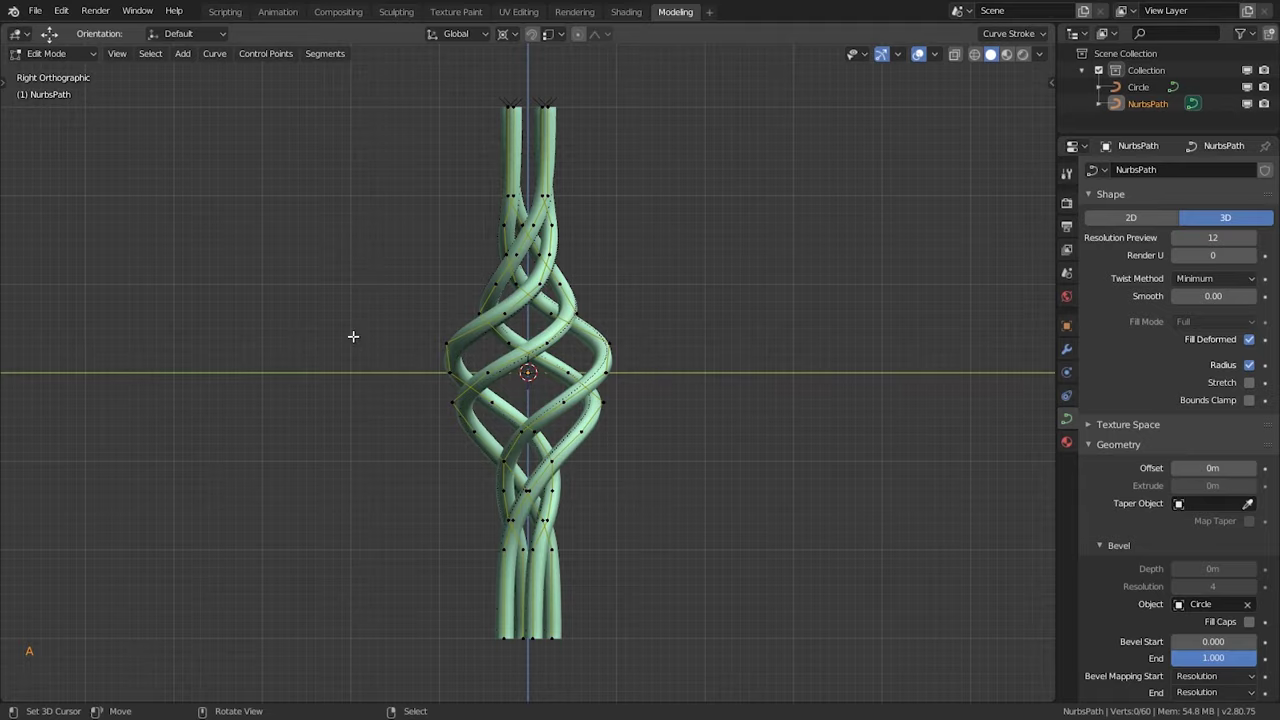
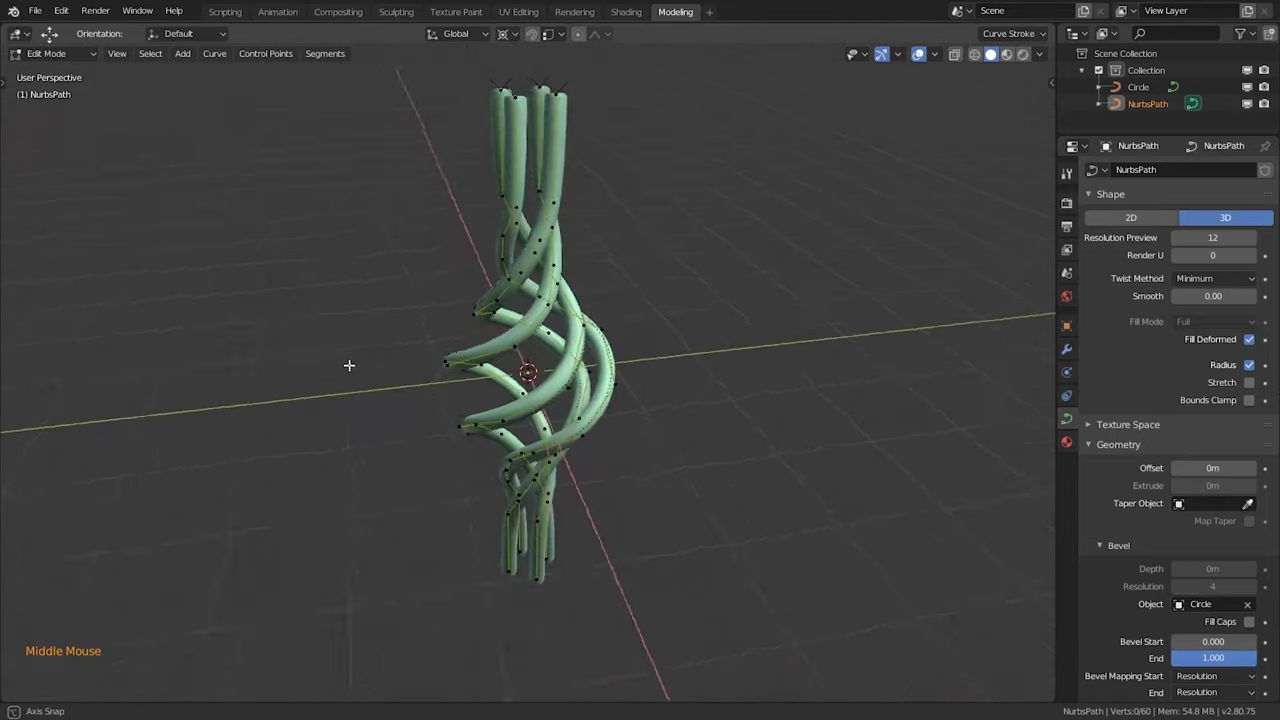
key(ctrl+z)
key(ctrl+KP_Add)
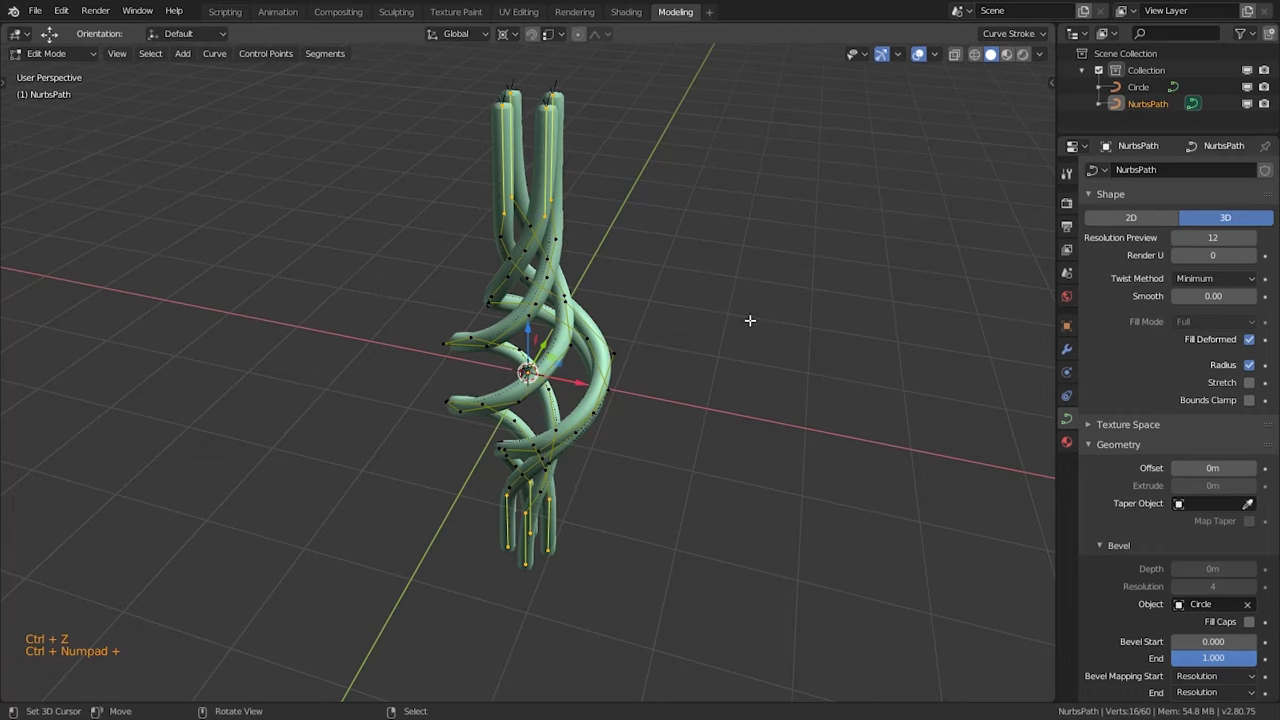
middle_click(743, 295)
scroll(up, 3)
middle_click(740, 281)
key(s)
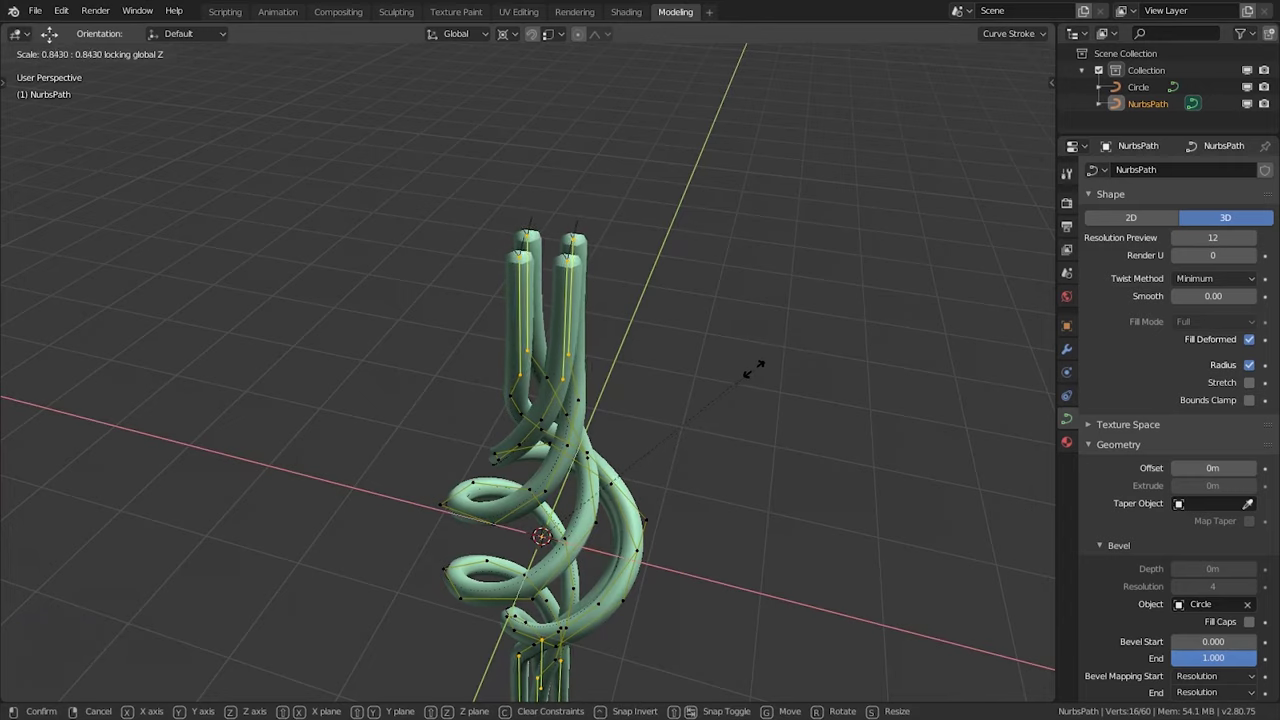
middle_click(635, 328)
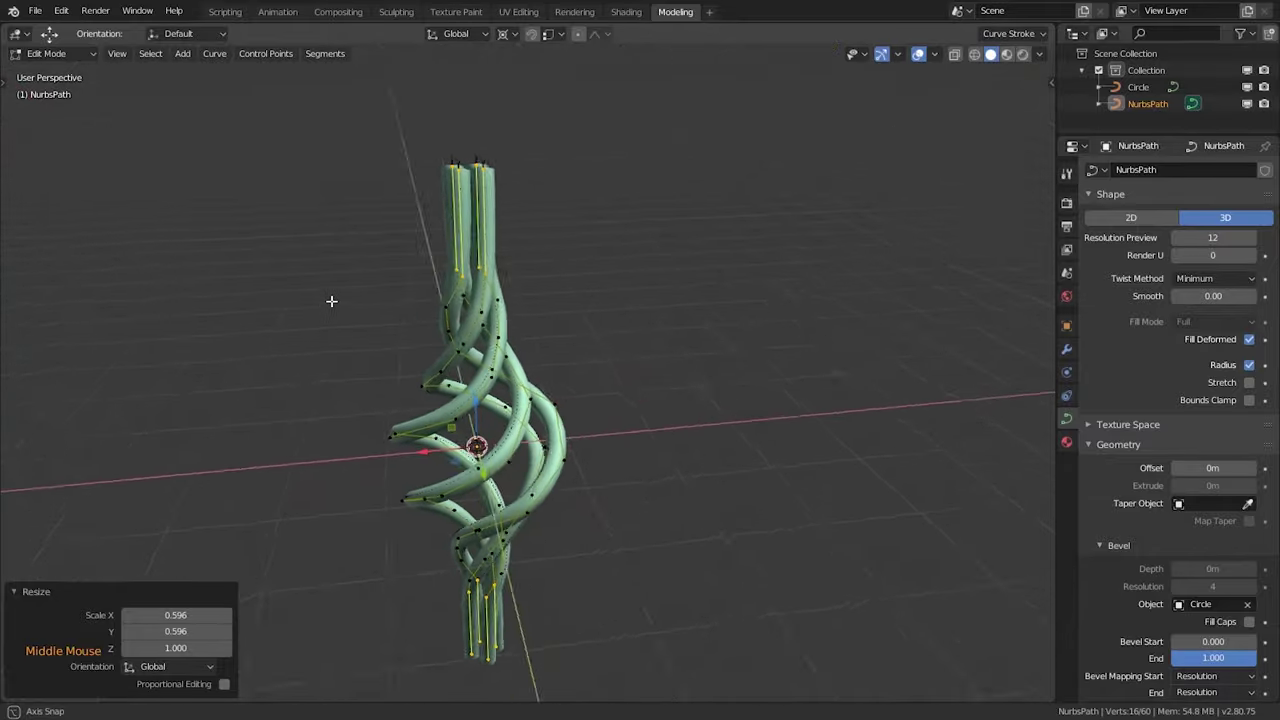
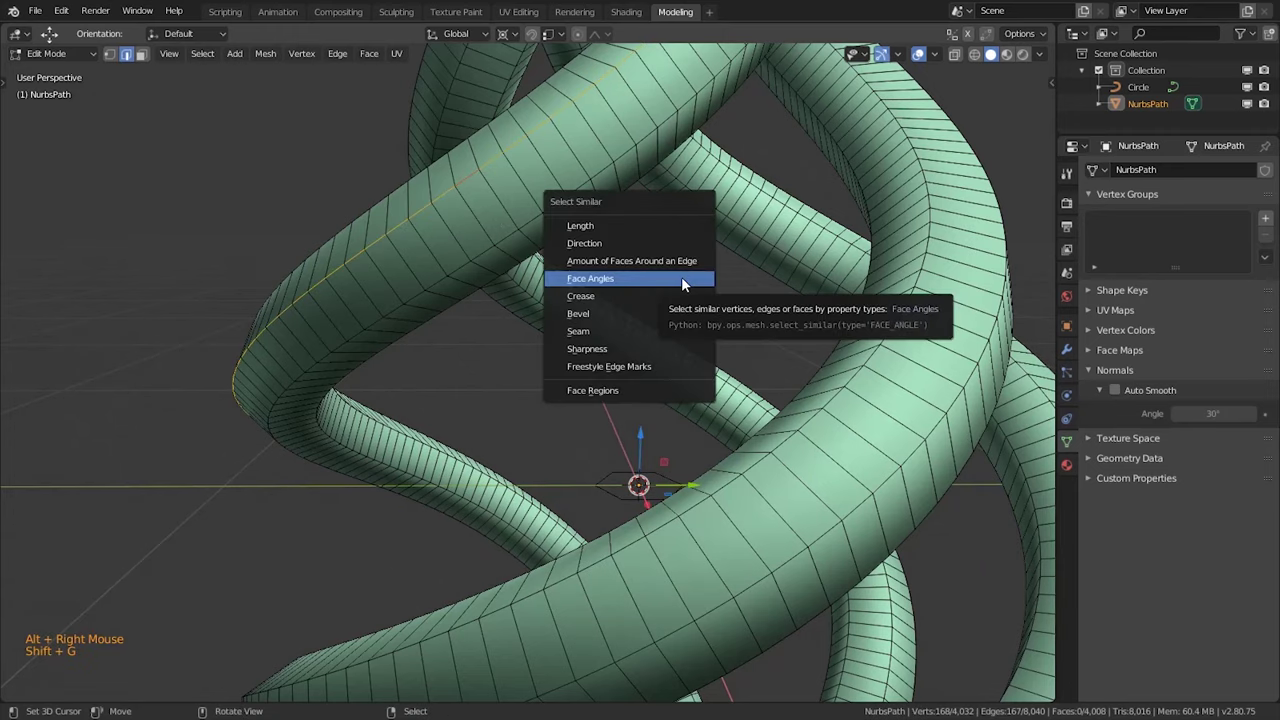
Bevel the selected long tube edges with Ctrl+B, return to Object Mode and deselect the baluster
scroll(down, 3)
scroll(up, 3)
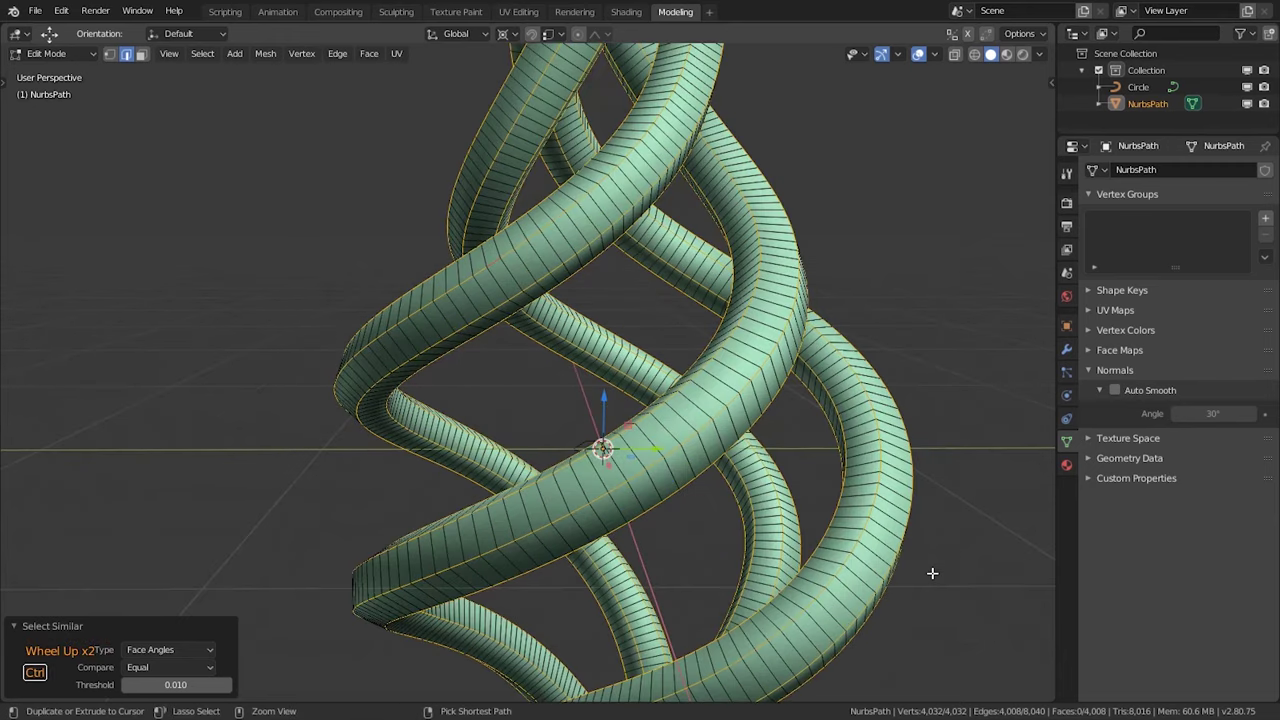
key(ctrl+b)
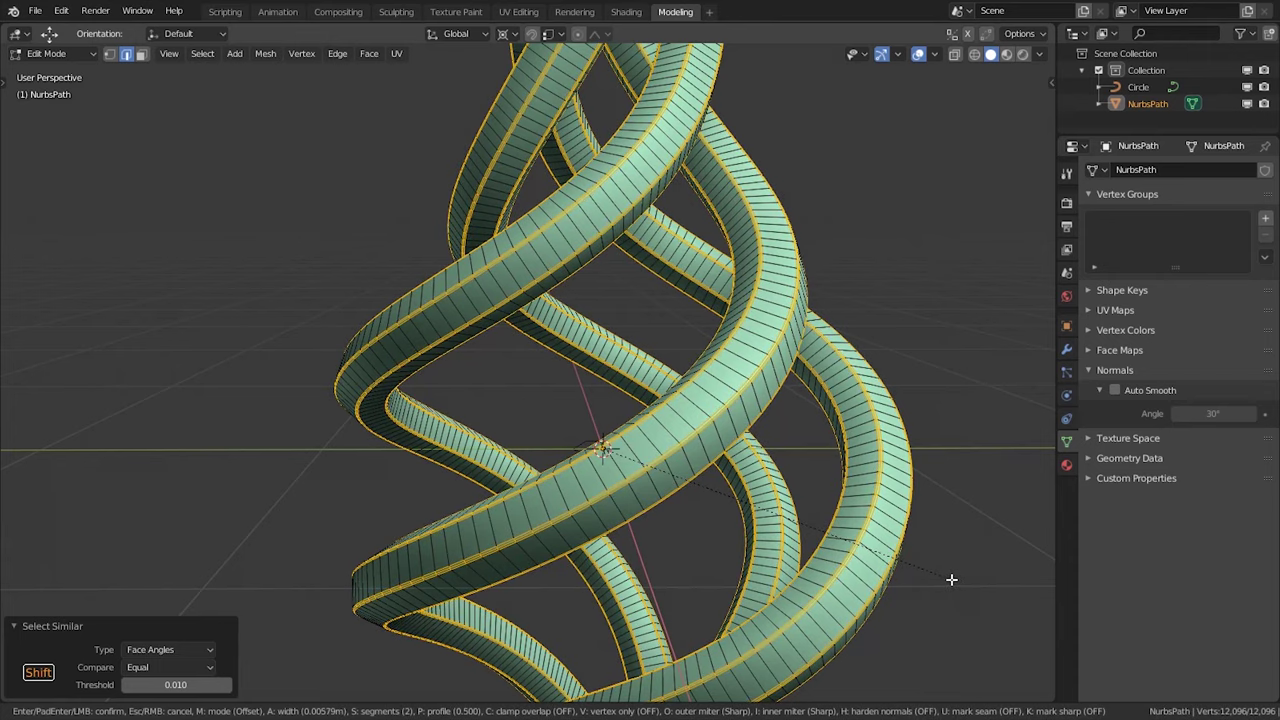
key(Tab)
scroll(down, 3)
key(a)
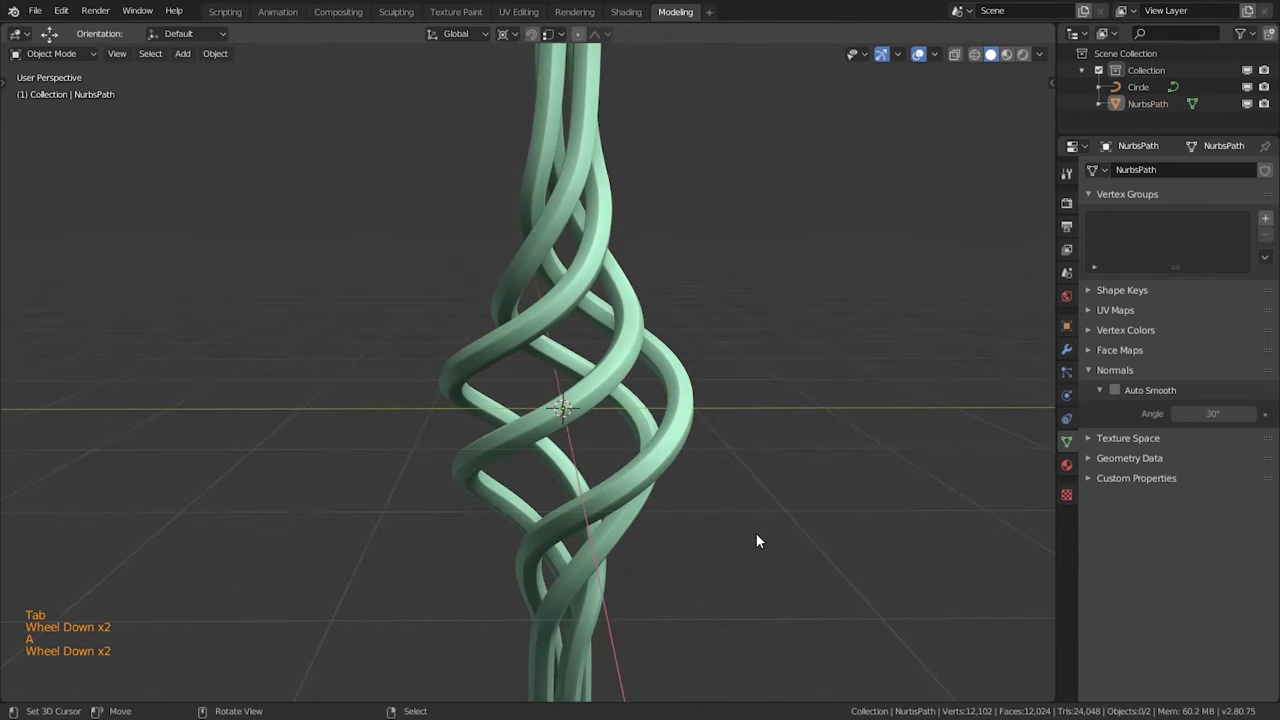